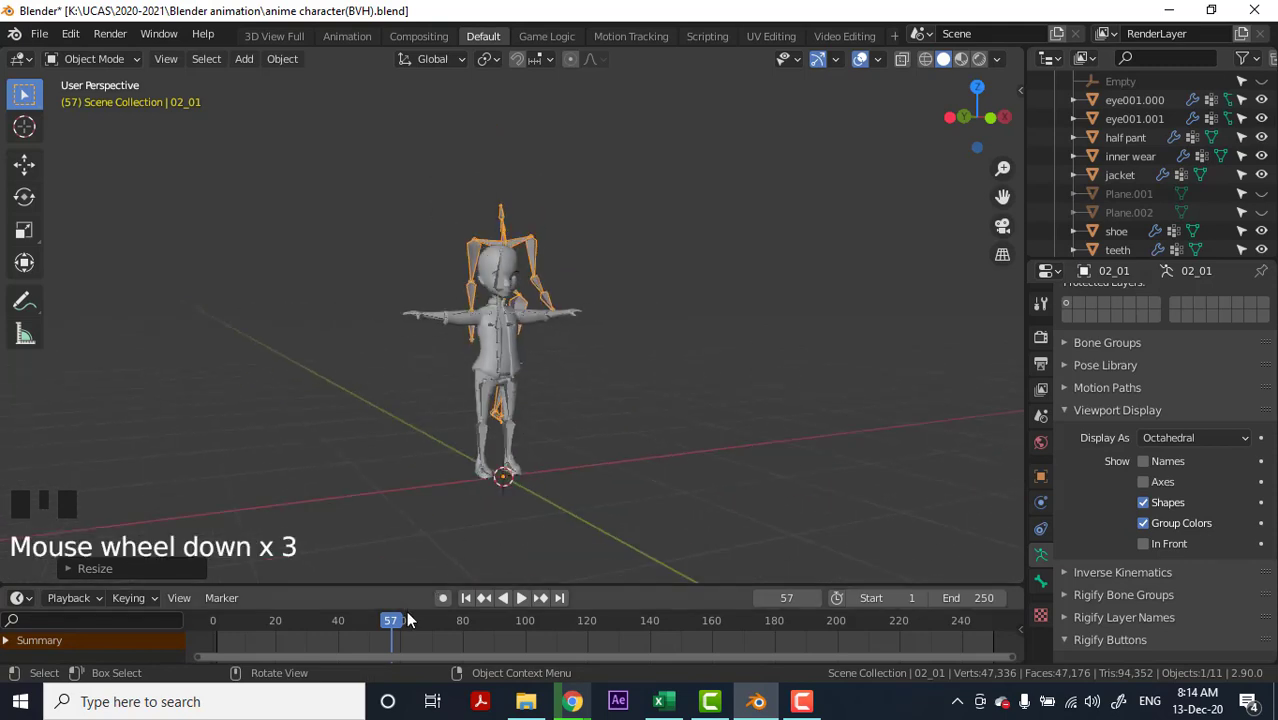
# Move the playhead to frame 33 and select the 02_01 mocap armature in the viewport.
pyautogui.moveTo(386, 637); pyautogui.dragTo(740, 588)
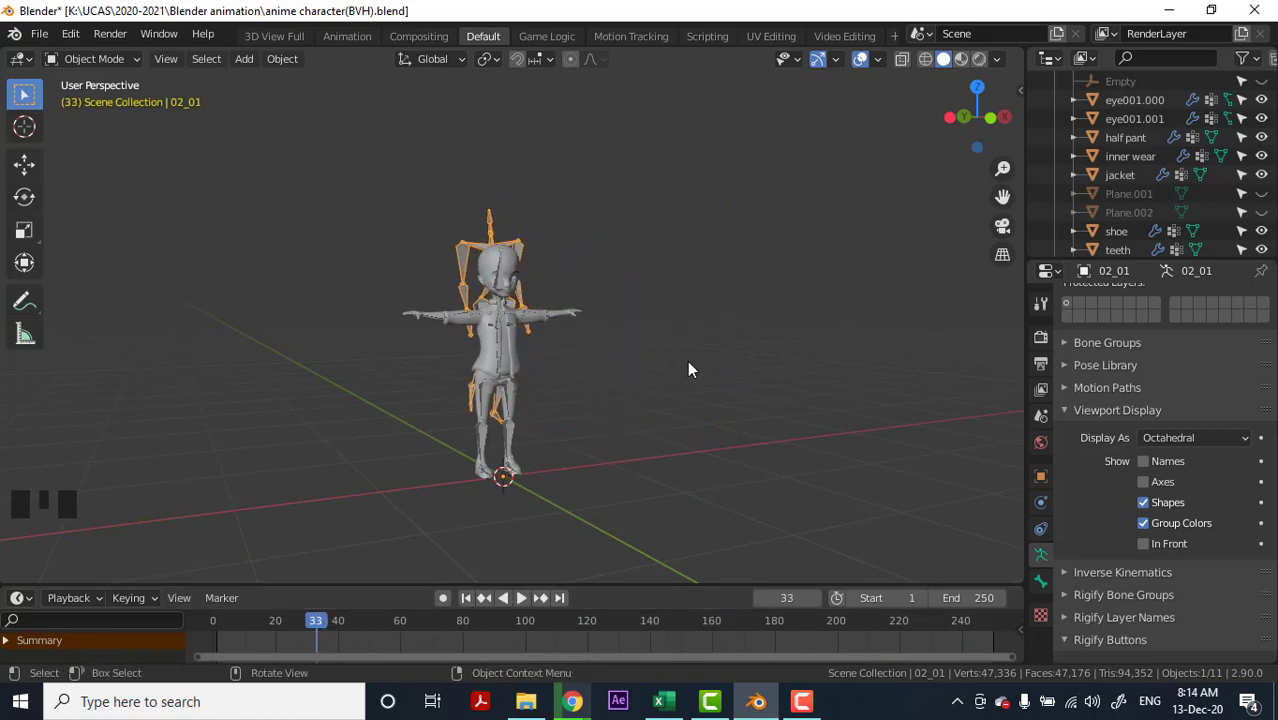
pyautogui.scroll(3)
pyautogui.click(521, 338)
pyautogui.click(460, 314)
pyautogui.scroll(-3)
pyautogui.click(495, 210)
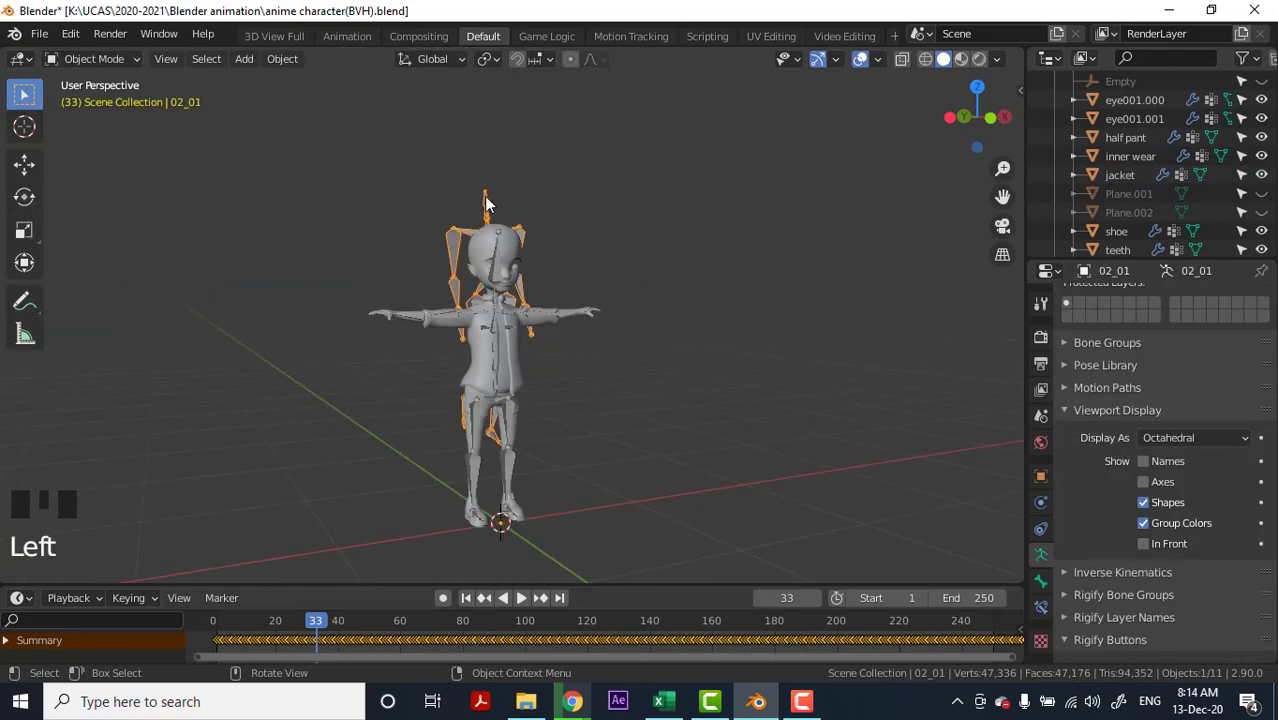
pyautogui.scroll(3)
# Switch the 02_01 armature to Rest Position in its Armature properties.
pyautogui.click(1214, 365)
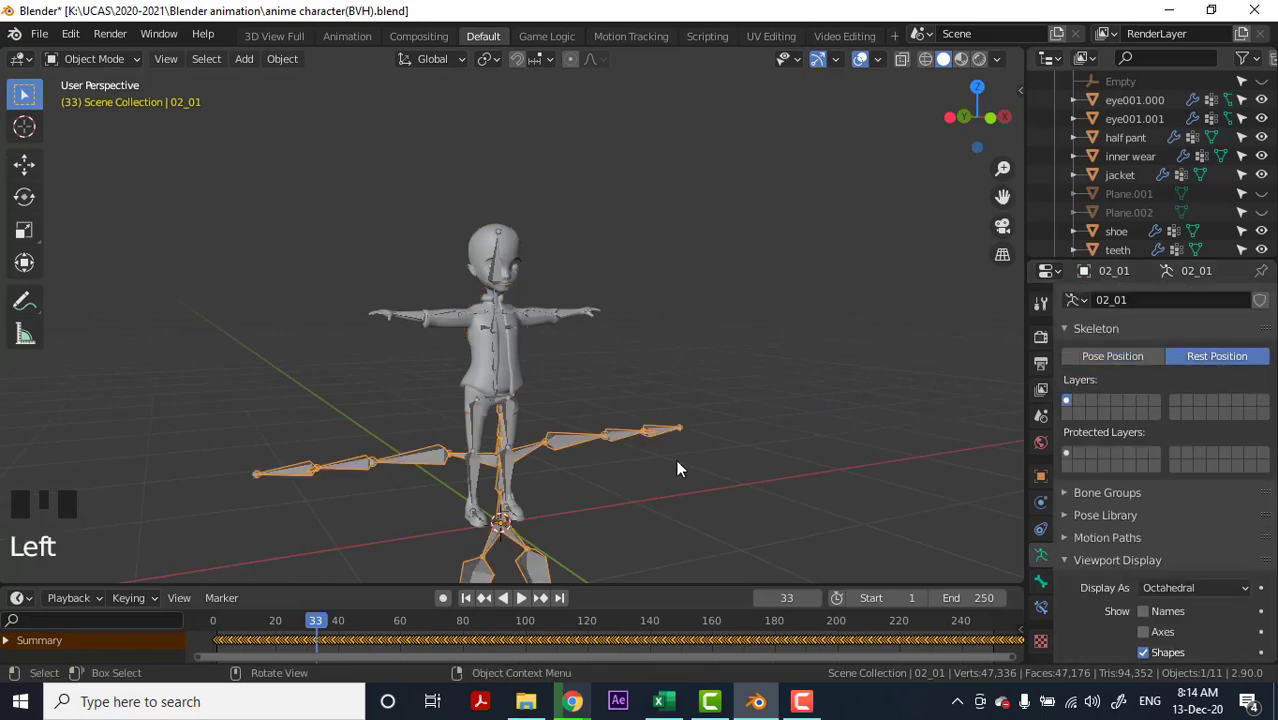
pyautogui.scroll(-3)
pyautogui.moveTo(559, 475); pyautogui.dragTo(423, 419)
pyautogui.scroll(3)
pyautogui.scroll(3)
pyautogui.moveTo(487, 386); pyautogui.dragTo(662, 392)
# Frame the character in front view and select its metarig.001 for moving.
pyautogui.press('KP_1')
pyautogui.scroll(3)
pyautogui.moveTo(675, 372); pyautogui.dragTo(243, 355)
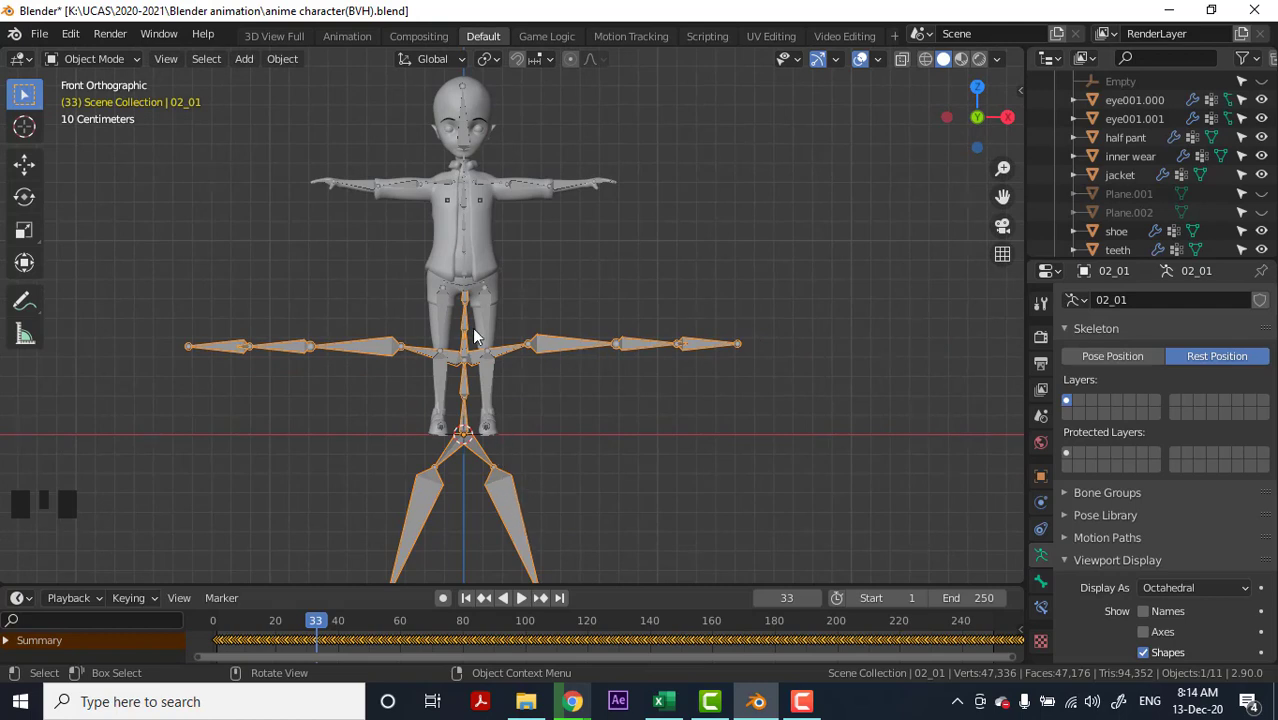
pyautogui.click(471, 279)
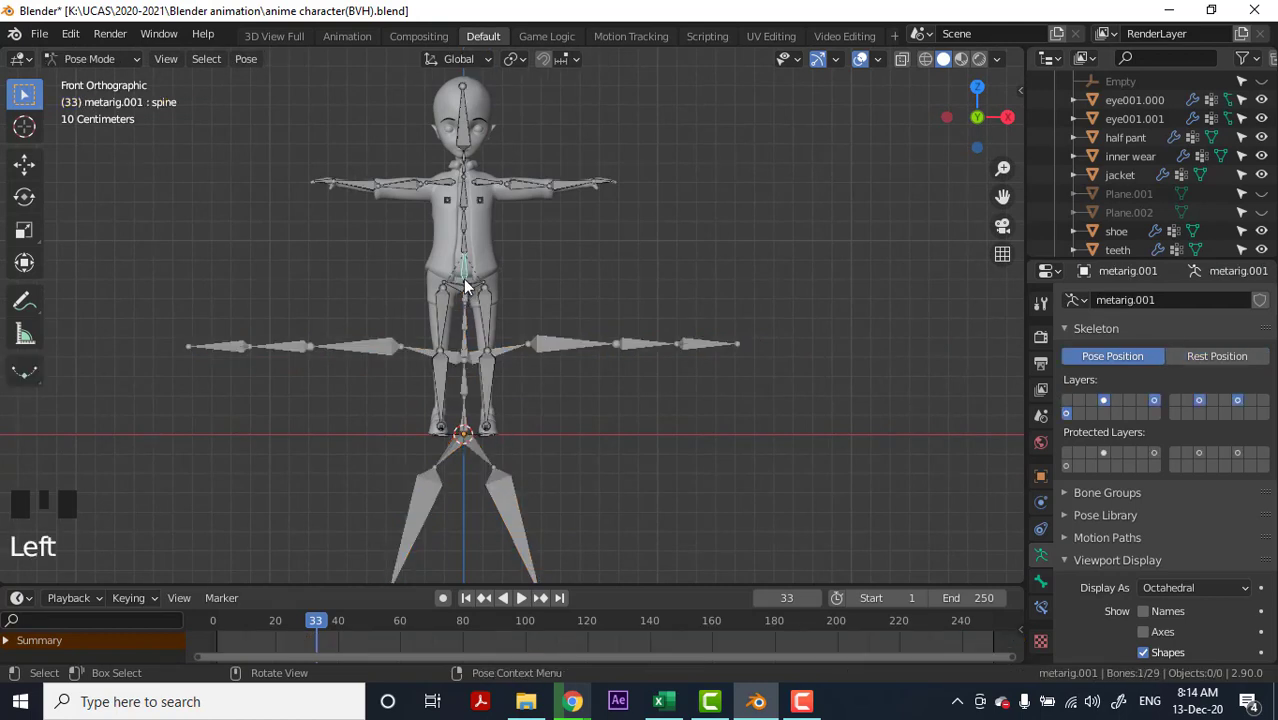
pyautogui.moveTo(95, 62); pyautogui.dragTo(466, 277)
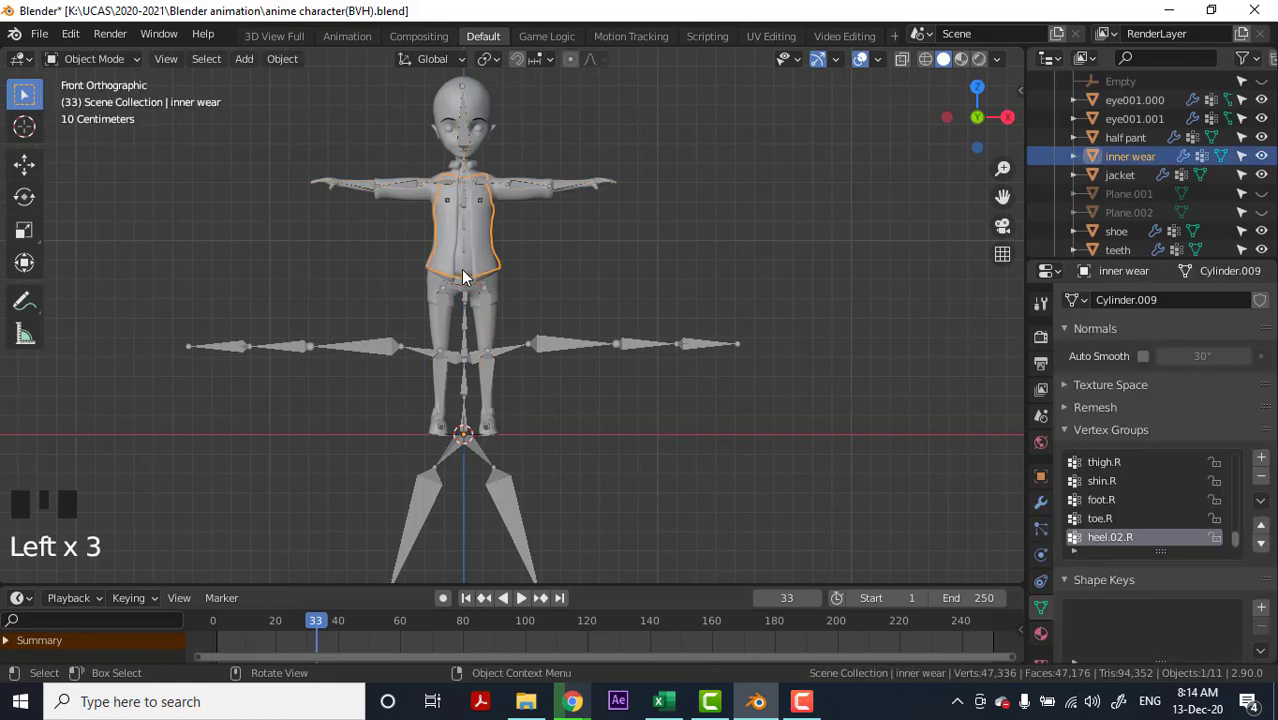
pyautogui.click(472, 291)
# Move metarig.001 down along Z until its arms and hips sit on the 02_01 rest pose.
pyautogui.press('g')
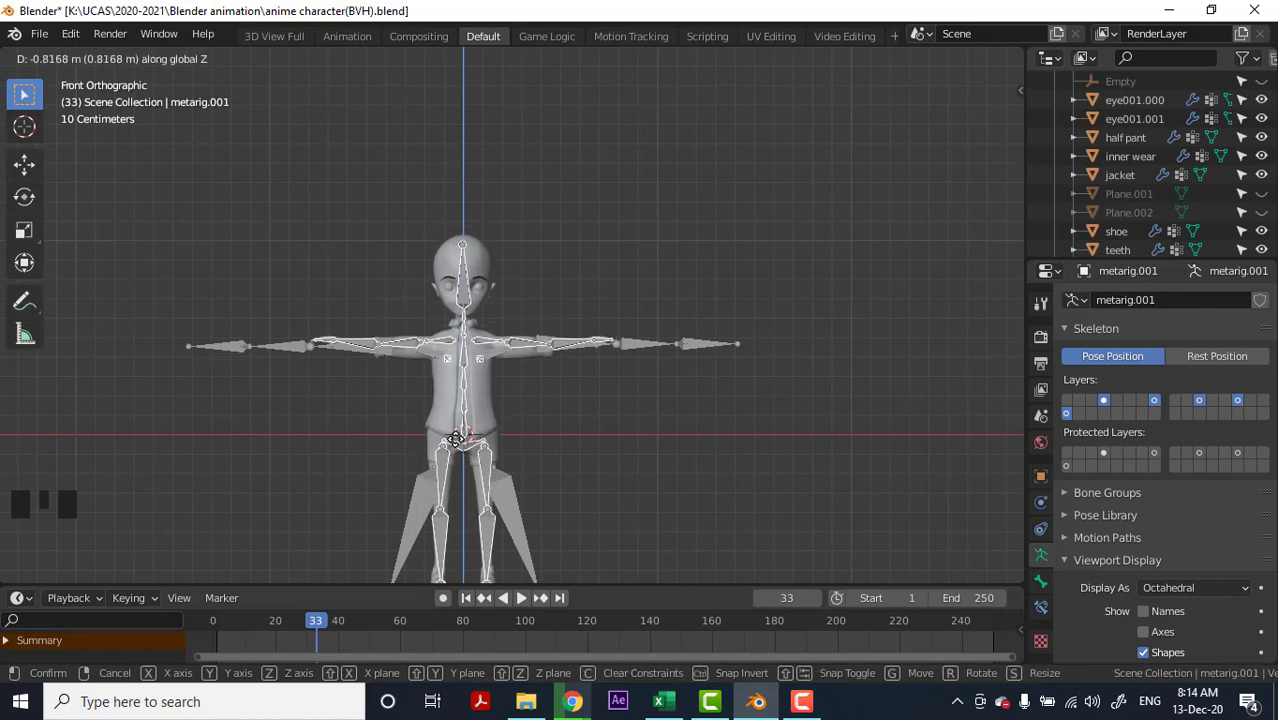
pyautogui.scroll(3)
pyautogui.scroll(3)
pyautogui.moveTo(502, 413); pyautogui.dragTo(559, 335)
pyautogui.scroll(-3)
pyautogui.click(613, 374)
pyautogui.press('s')
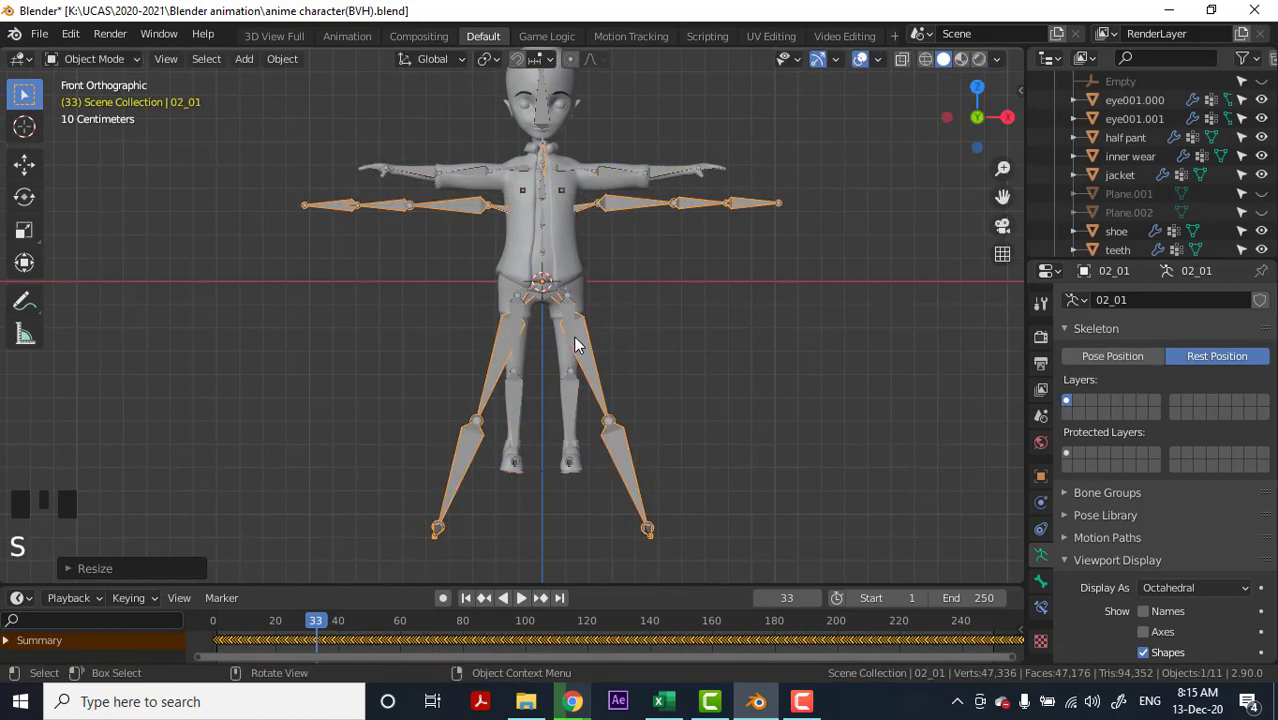
pyautogui.click(544, 283)
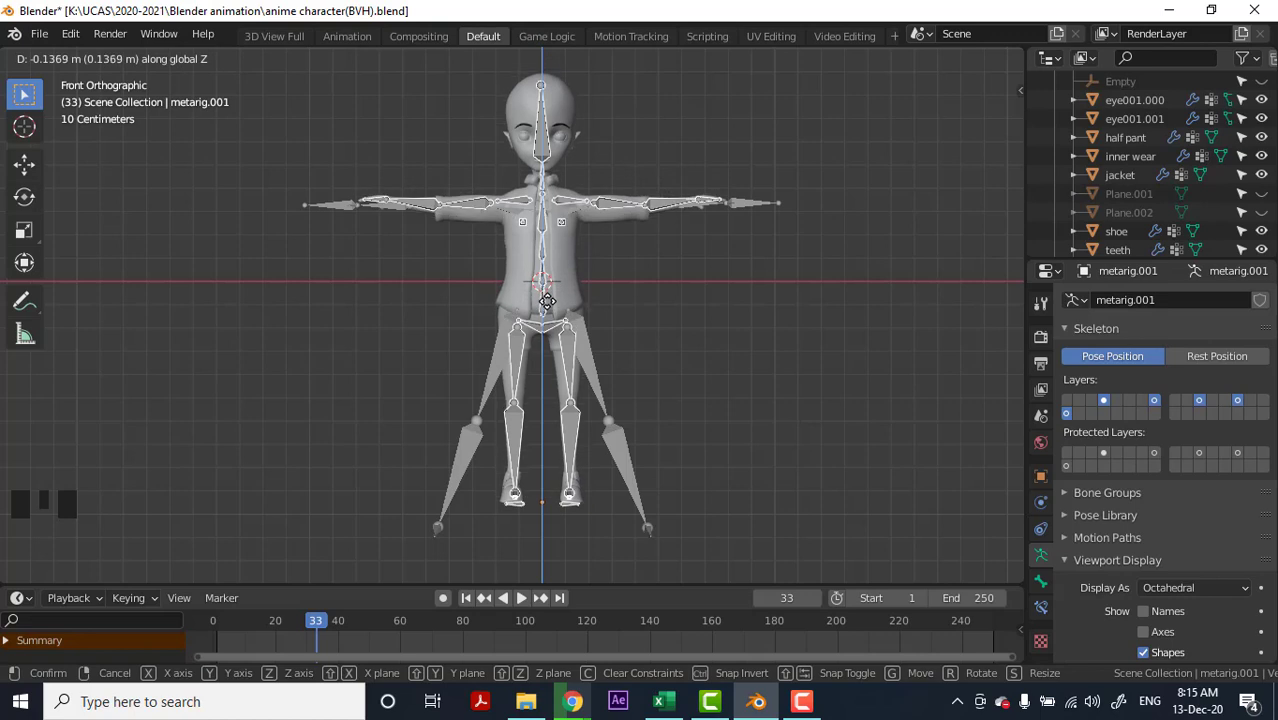
pyautogui.scroll(3)
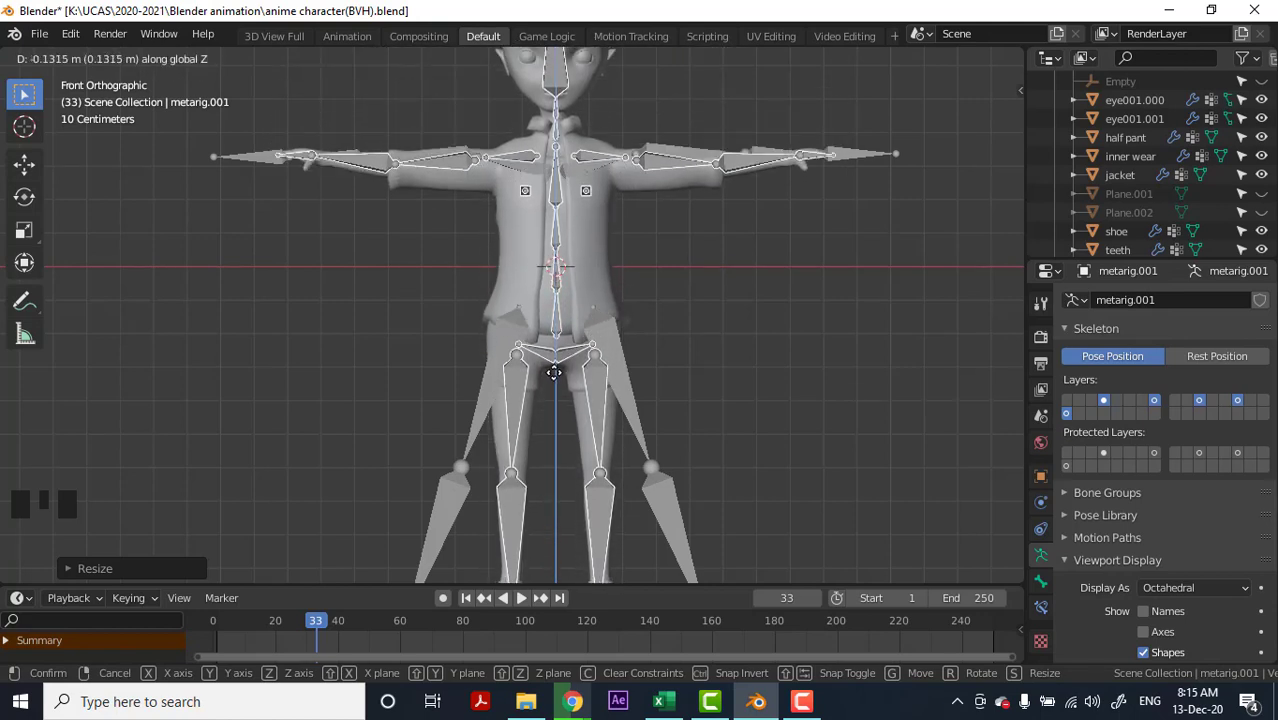
pyautogui.scroll(-3)
# Confirm the lowered position, enter Pose Mode and rotate thigh.L outward about -24.7°.
pyautogui.moveTo(107, 65); pyautogui.dragTo(574, 379)
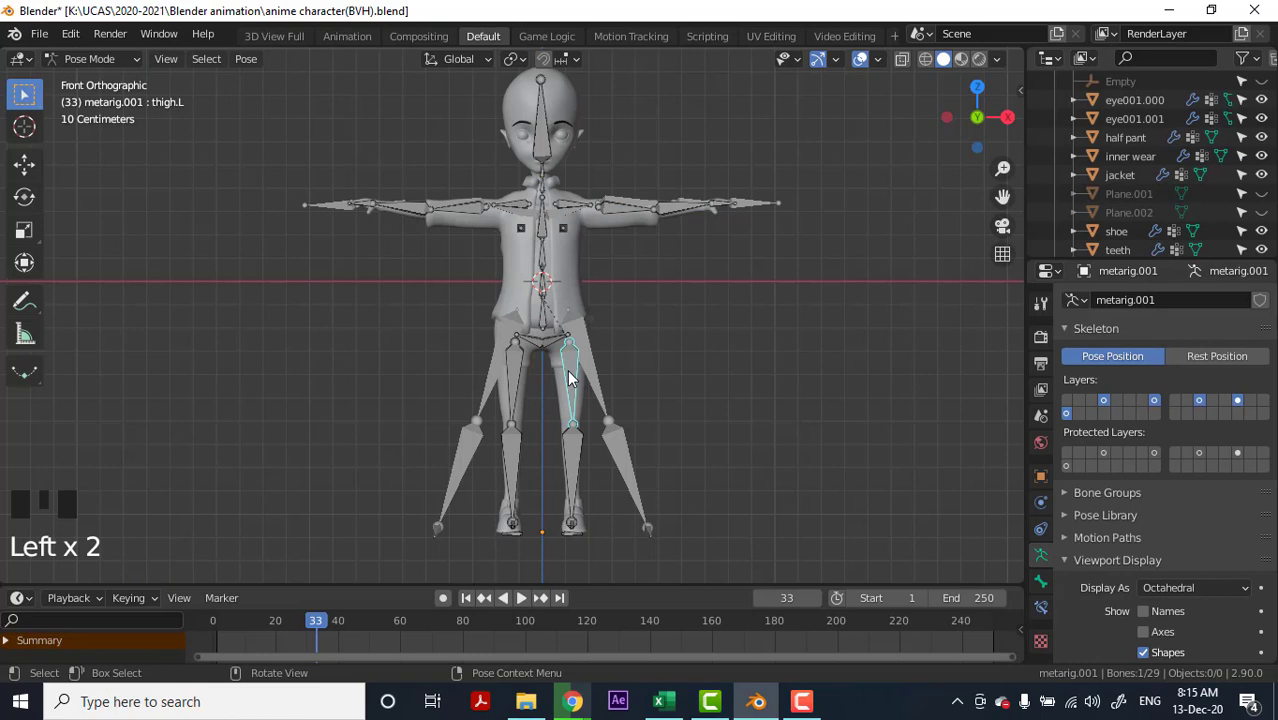
pyautogui.click(1039, 316)
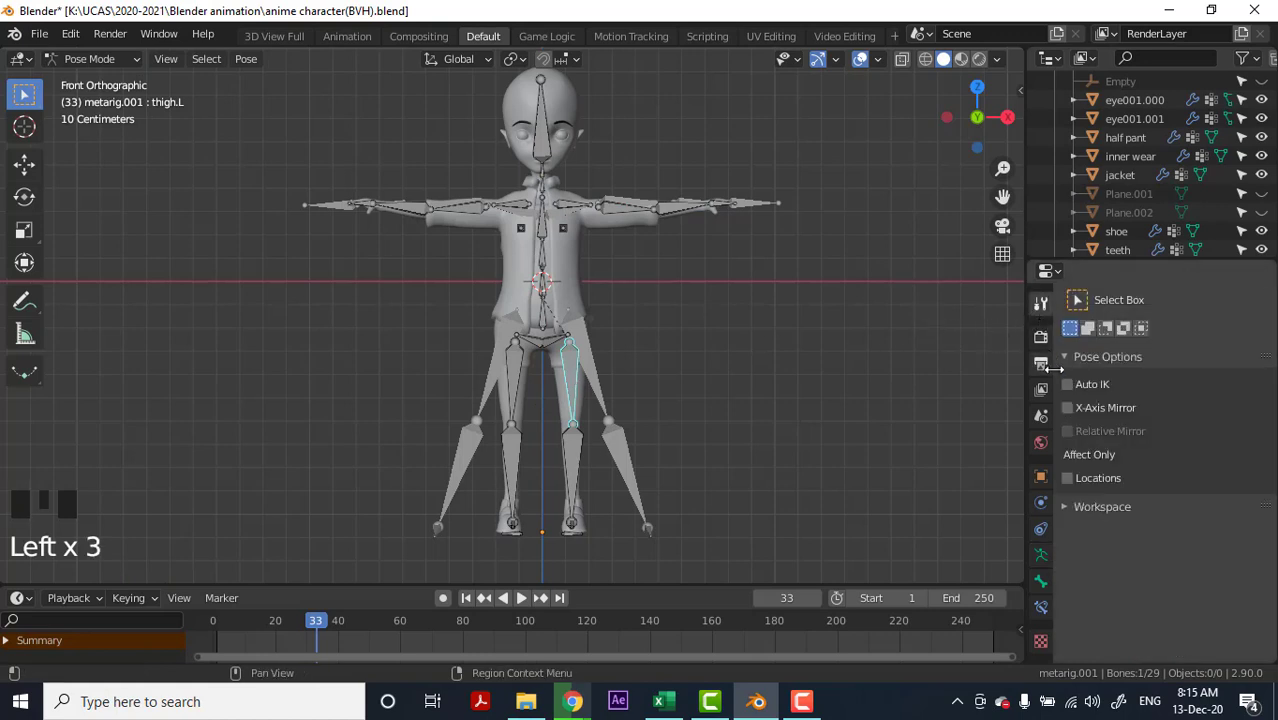
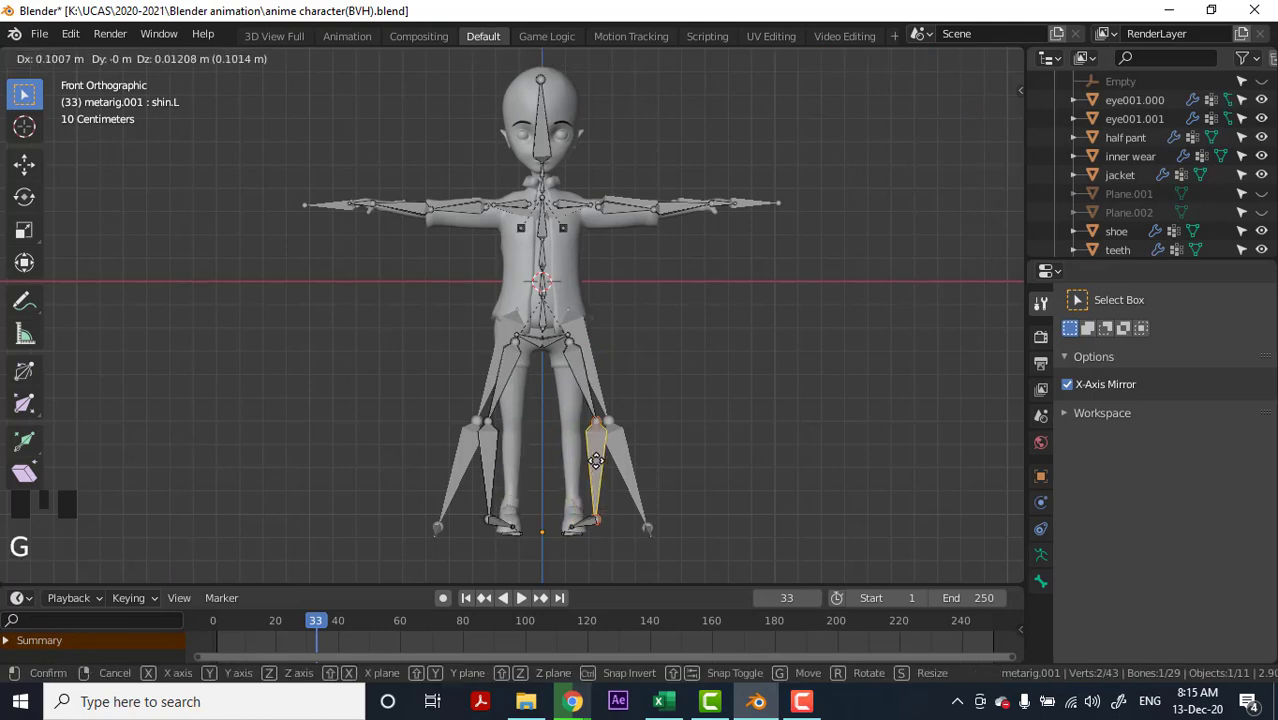
pyautogui.press('ctrl+z')
pyautogui.press('ctrl+z')
pyautogui.moveTo(87, 65); pyautogui.dragTo(571, 376)
pyautogui.press('r')
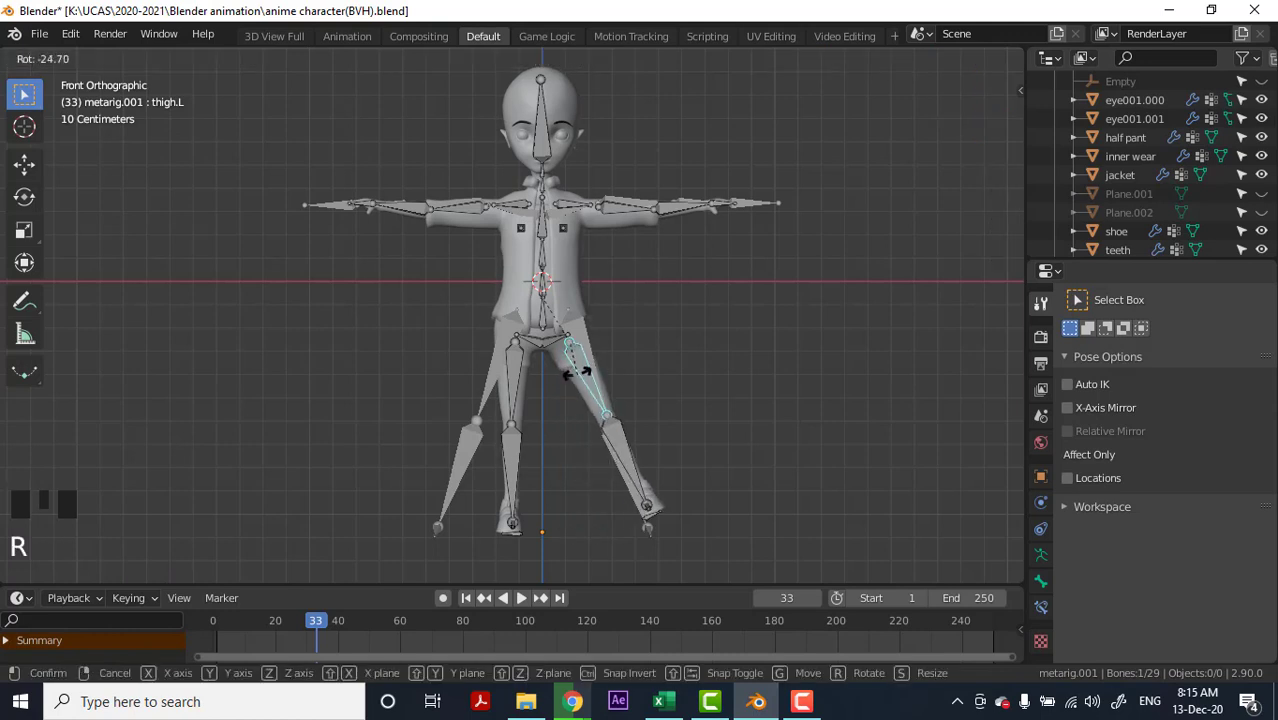
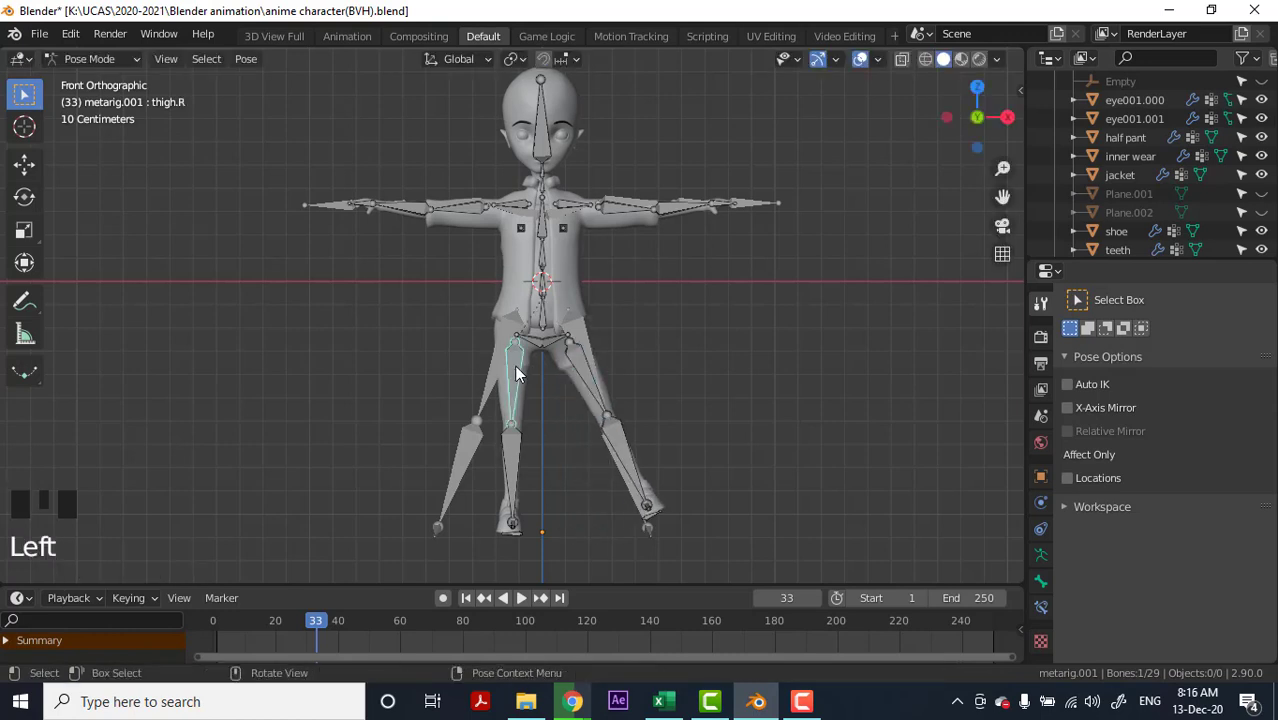
# Rotate thigh.R outward to mirror the left leg's spread.
pyautogui.press('r')
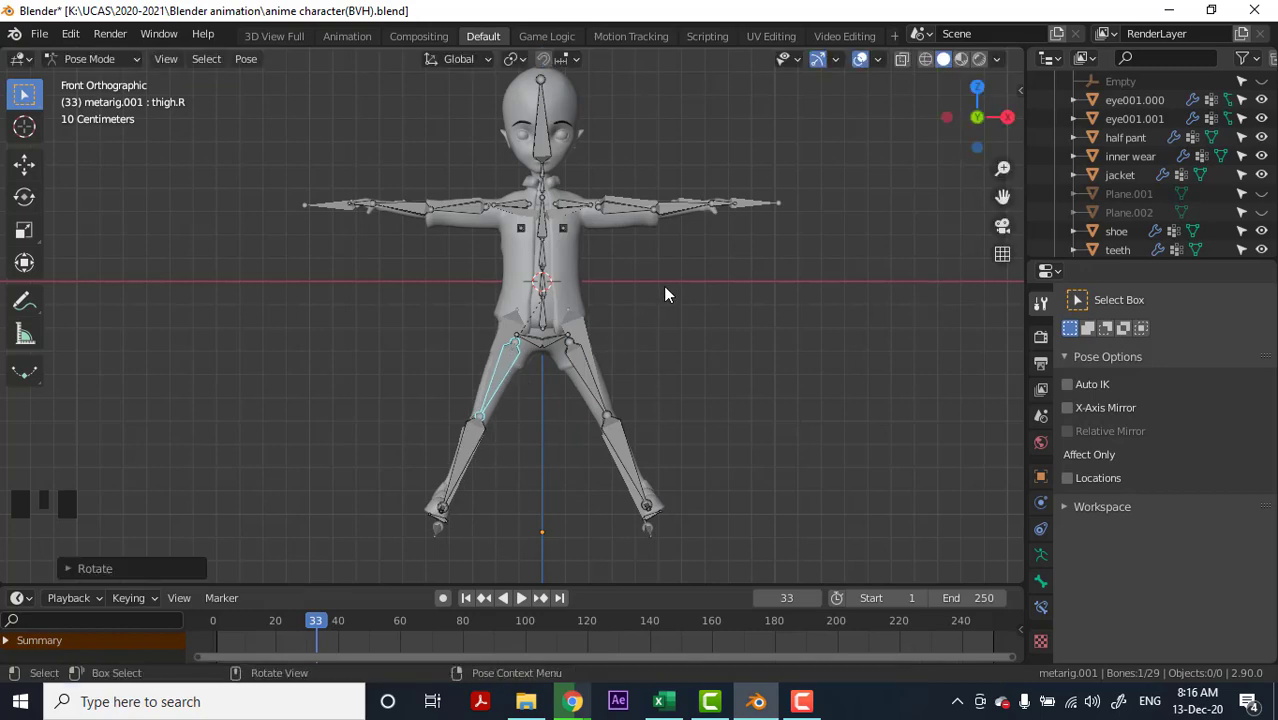
pyautogui.moveTo(690, 302); pyautogui.dragTo(556, 378)
pyautogui.scroll(-3)
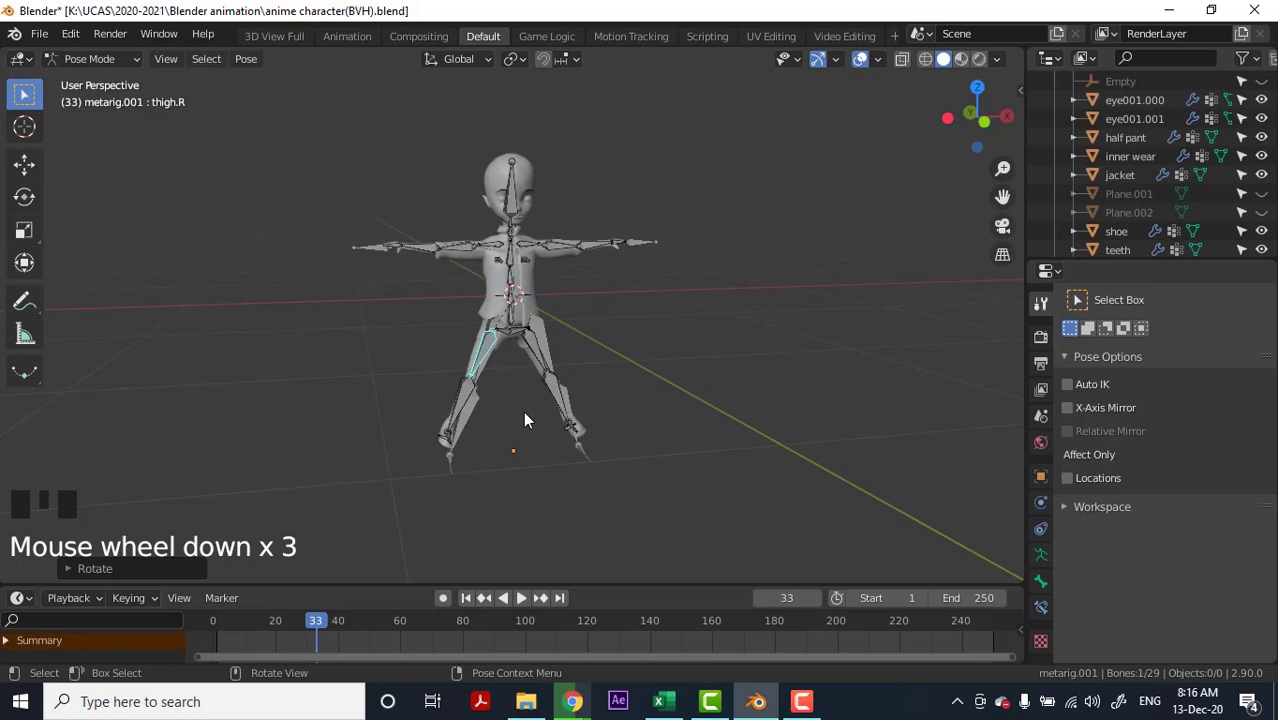
# Back in Object Mode, nudge the whole metarig slightly down along Z.
pyautogui.moveTo(509, 419); pyautogui.dragTo(97, 61)
pyautogui.moveTo(97, 61); pyautogui.dragTo(579, 328)
pyautogui.press('g')
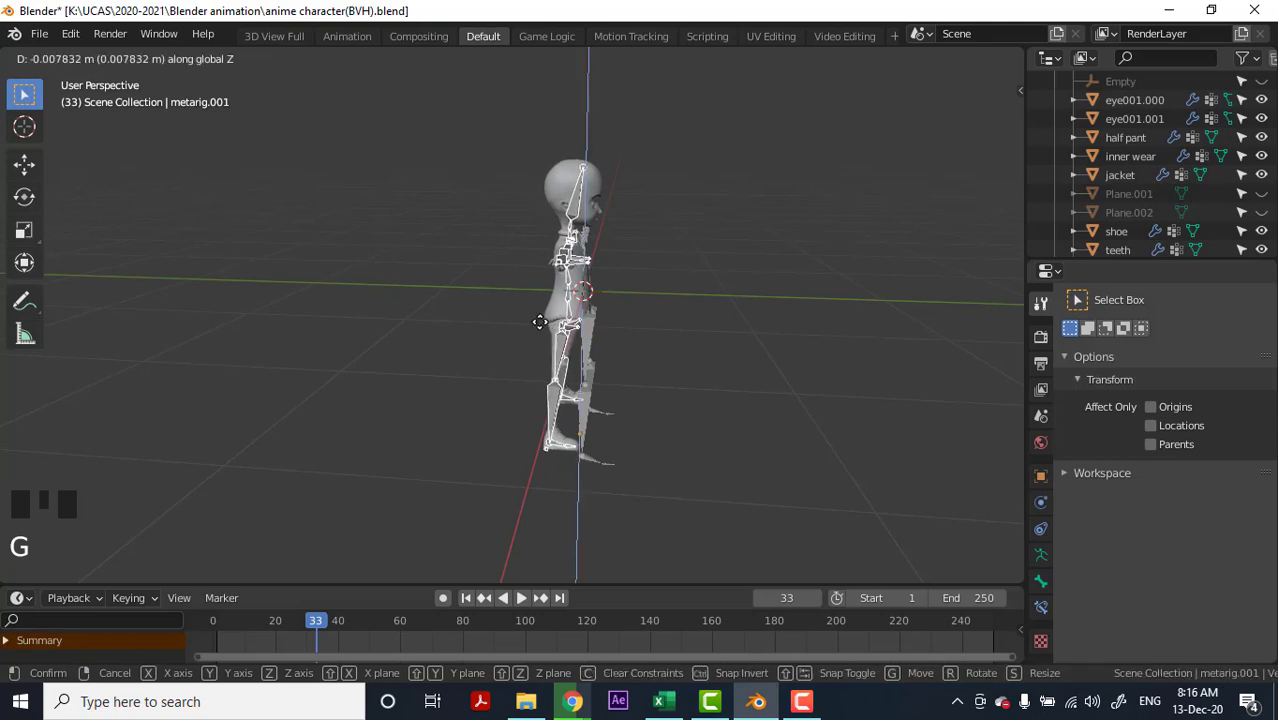